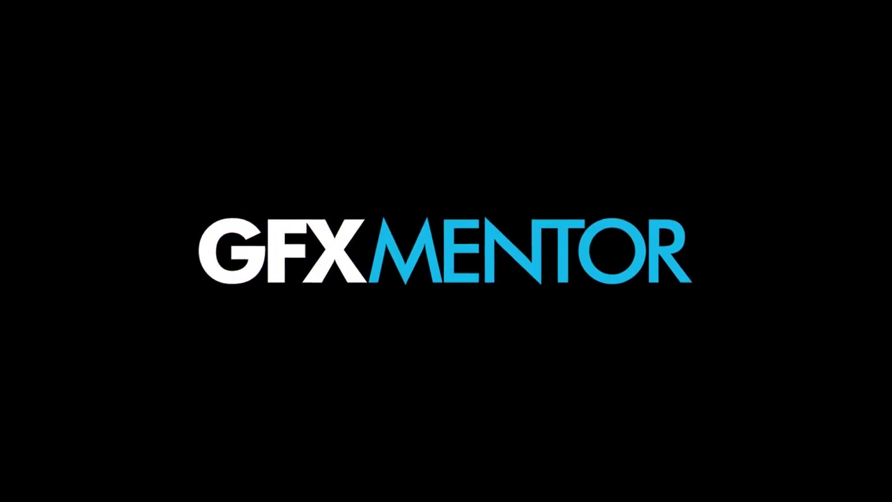
Step: Begin on the new blank portrait artboard in Illustrator
left_click(381, 253)
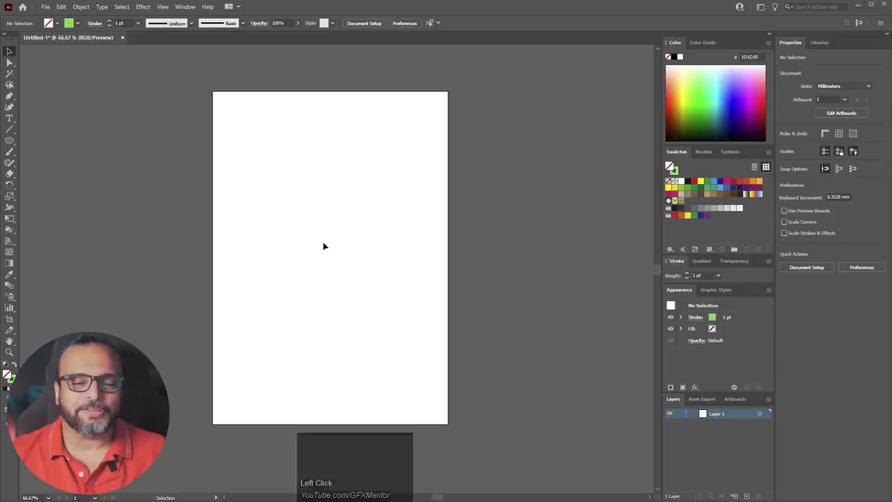
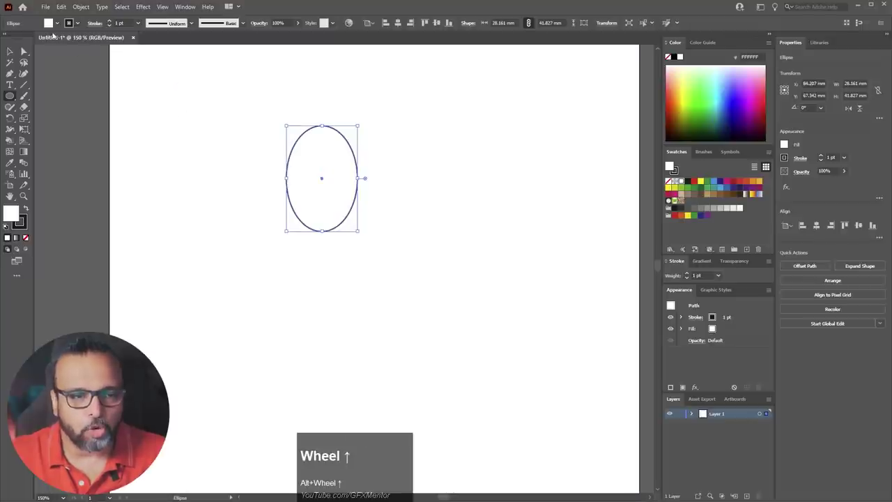
Step: Delete the ellipse's bottom anchor points, leaving an open half-ellipse arch
left_click_drag(25, 53, 296, 226)
key("Delete")
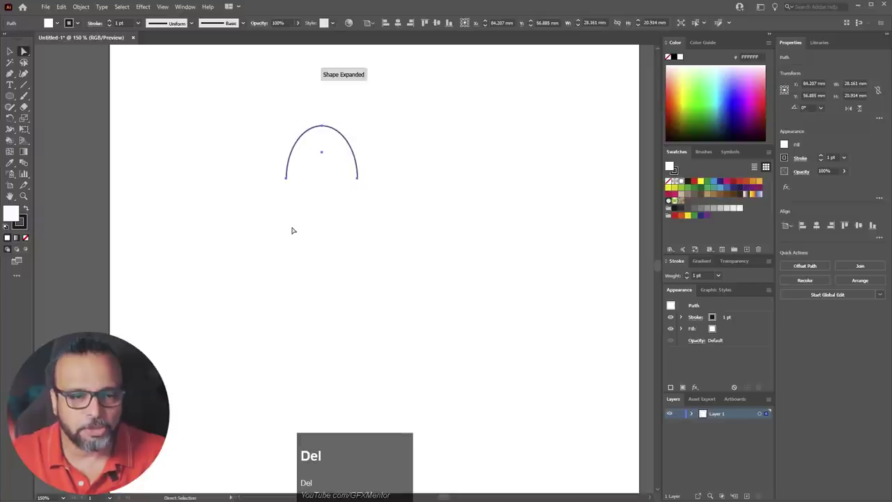
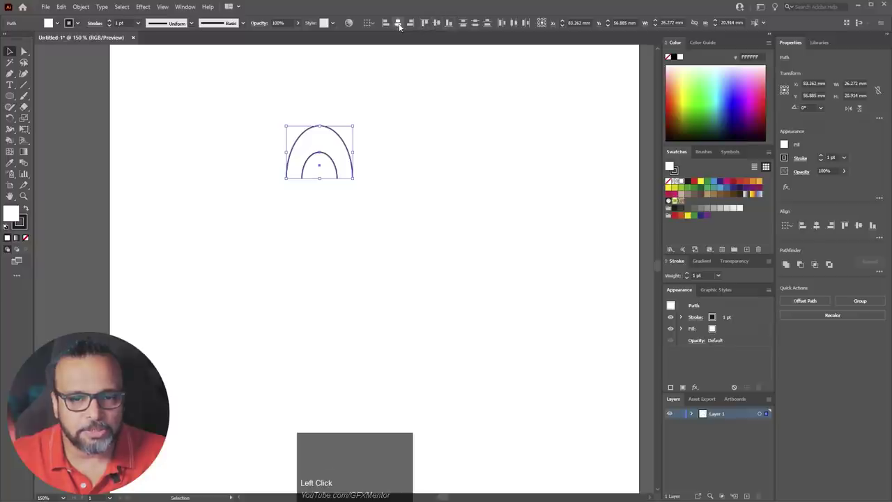
Step: Align both selected arches along their bottom edges using Vertical Align Bottom
left_click(401, 27)
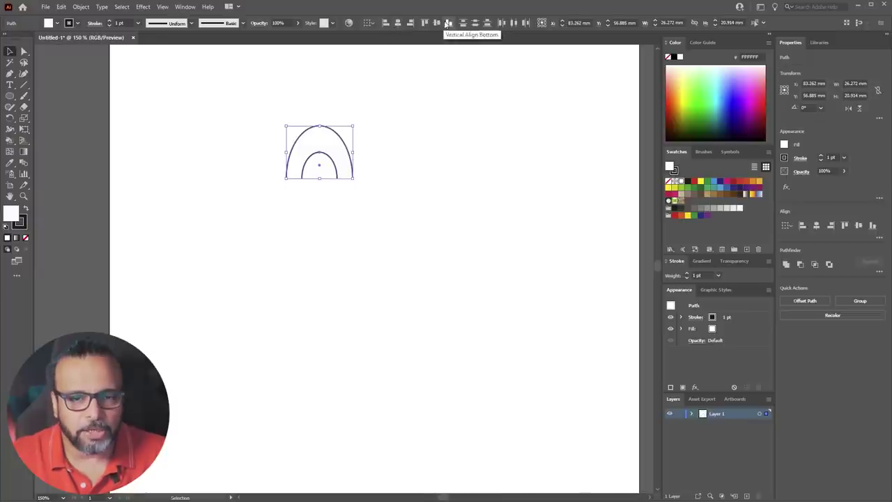
left_click(183, 10)
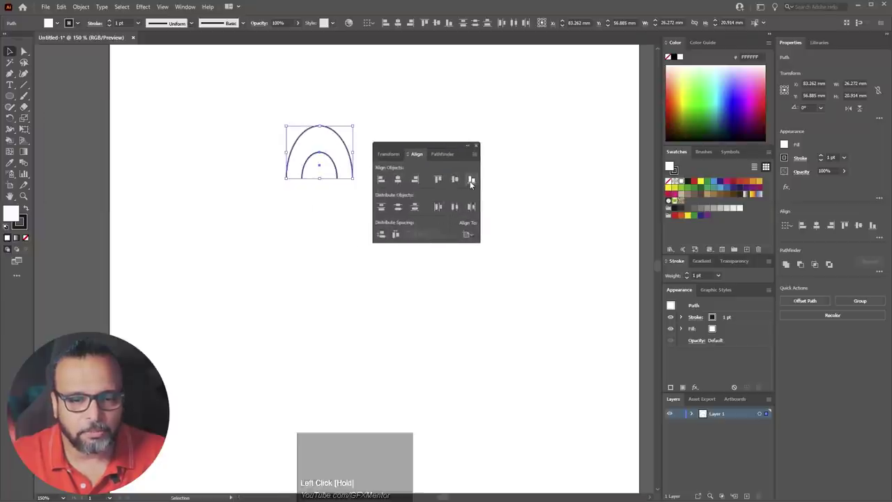
left_click(472, 184)
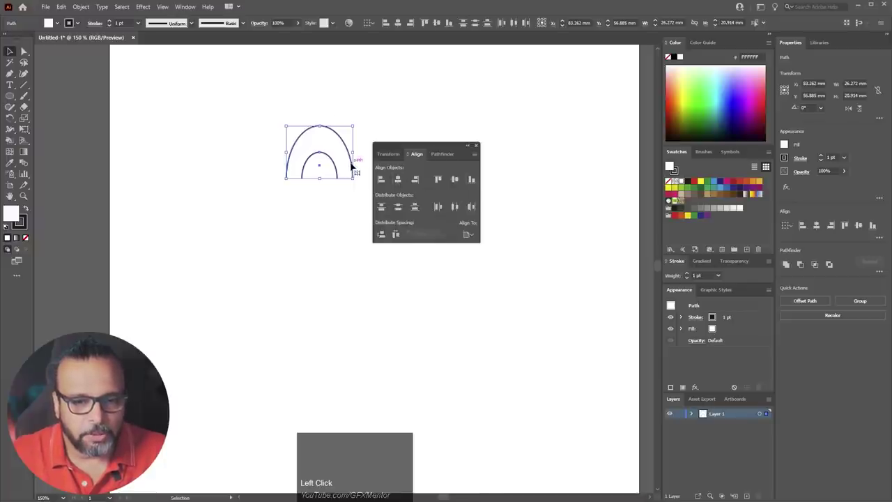
Step: Rotate the arches a quarter turn sideways, group them and drag out an overlapping copy
left_click_drag(357, 164, 268, 190)
right_click(268, 191)
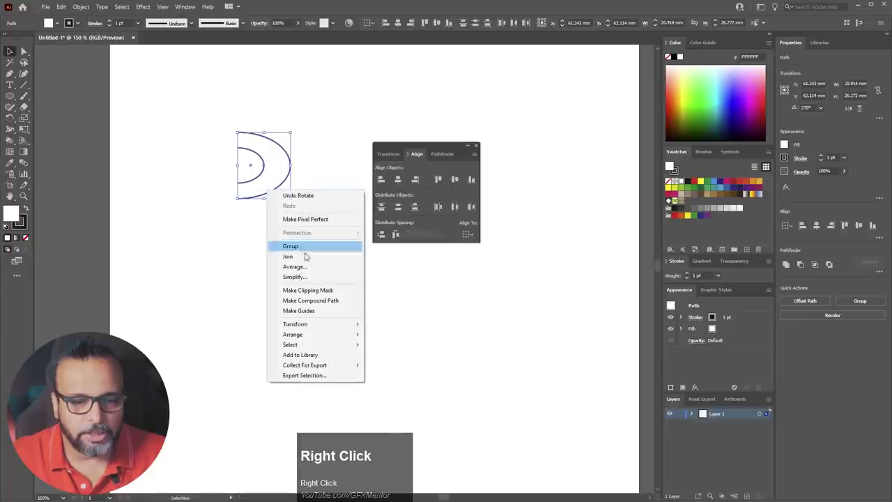
left_click_drag(326, 330, 342, 335)
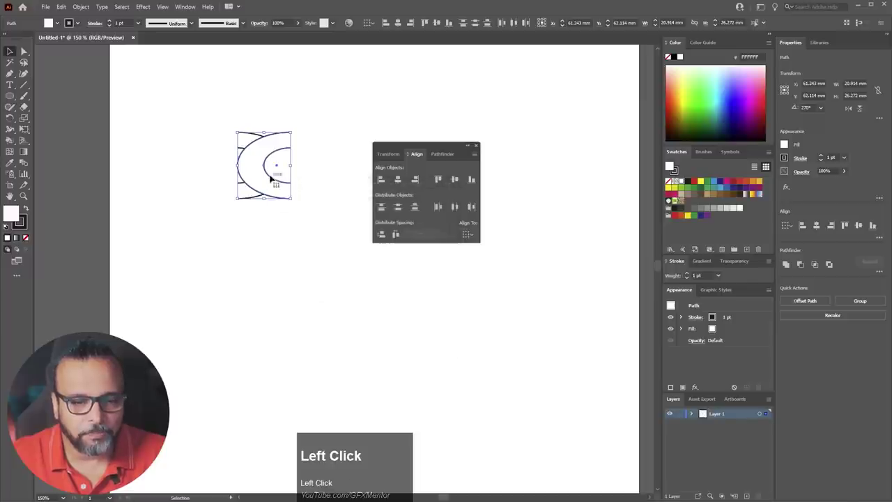
scroll("up", 3)
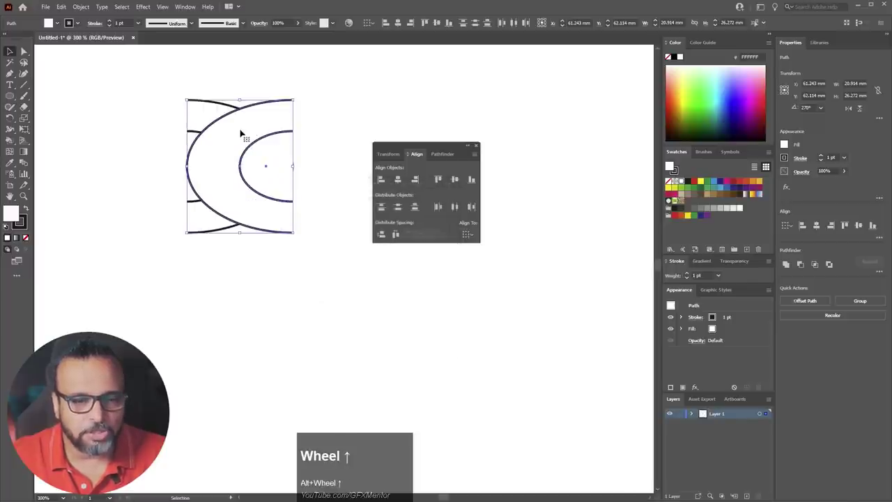
left_click_drag(159, 81, 16, 216)
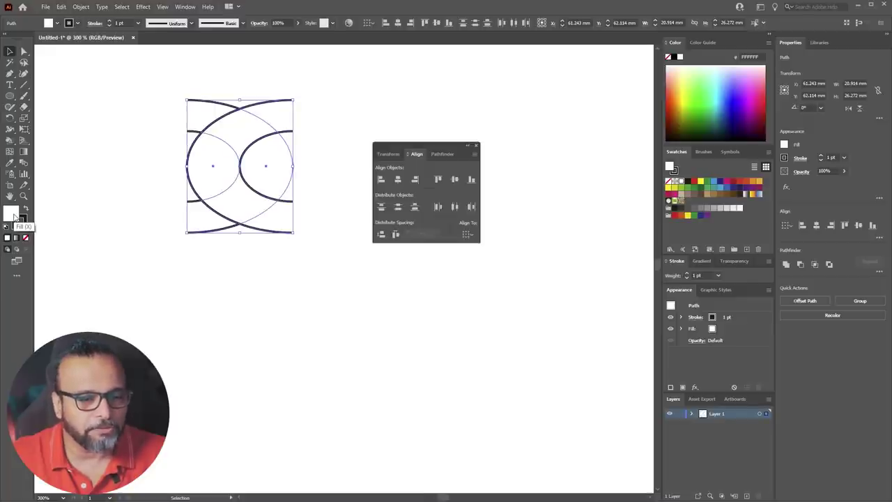
Step: Clear the fill so the arches are outlines only, then undo the trial duplicate
left_click(26, 240)
key("space")
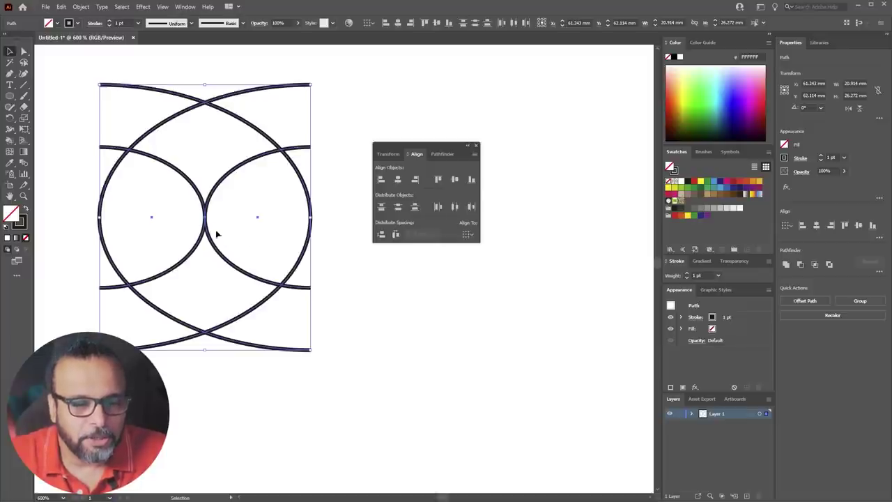
key("ctrl+space")
key("ctrl+z")
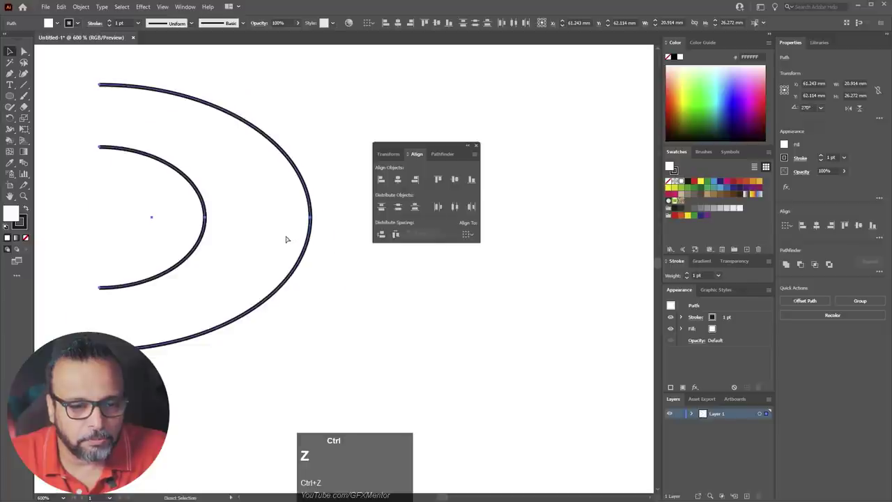
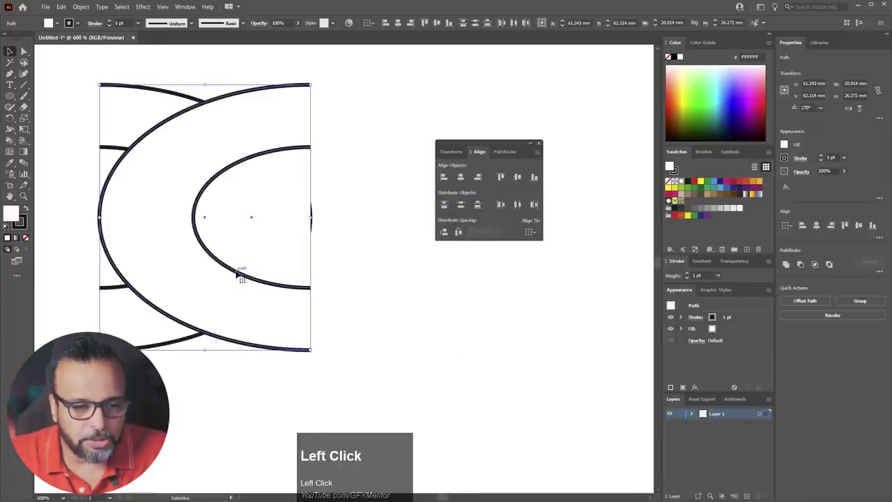
Step: Place a mirrored copy of the arches overlapping the original as interlocking rings
left_click_drag(77, 80, 316, 345)
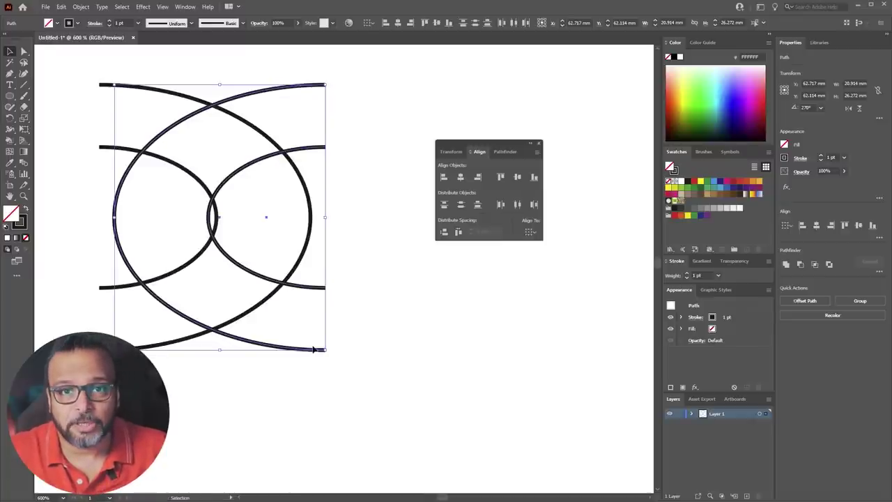
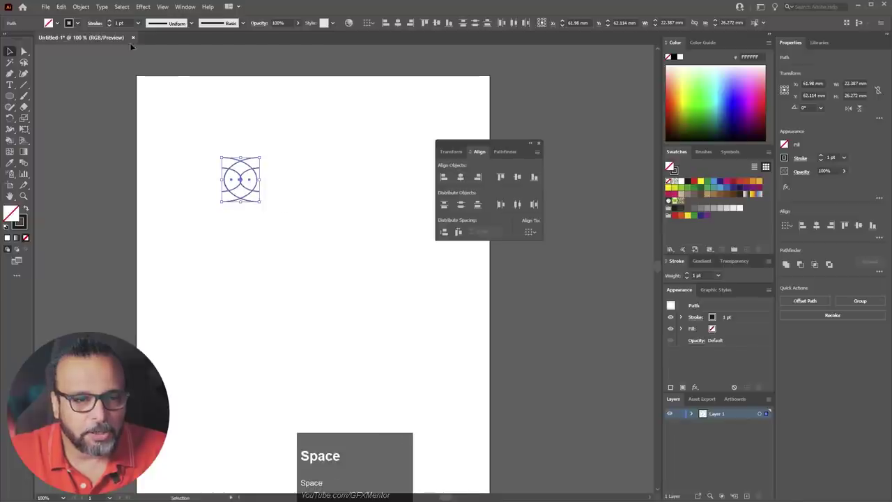
Step: Set the knot's stroke weight to 6 pt and zoom in close on it
left_click(142, 25)
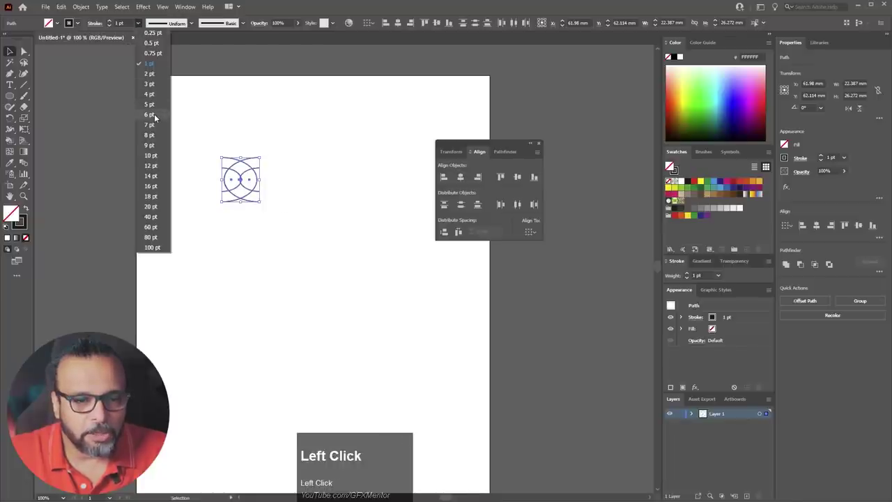
scroll("up", 3)
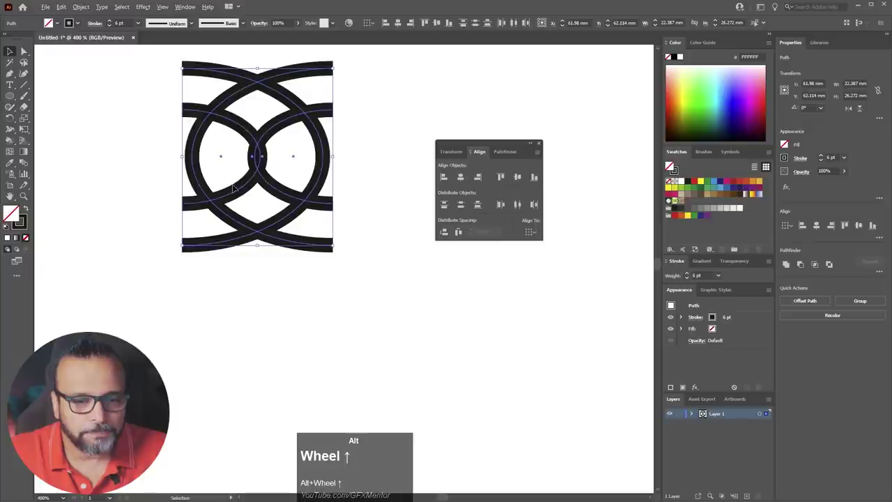
scroll("down", 3)
key("space")
left_click(289, 126)
key("space")
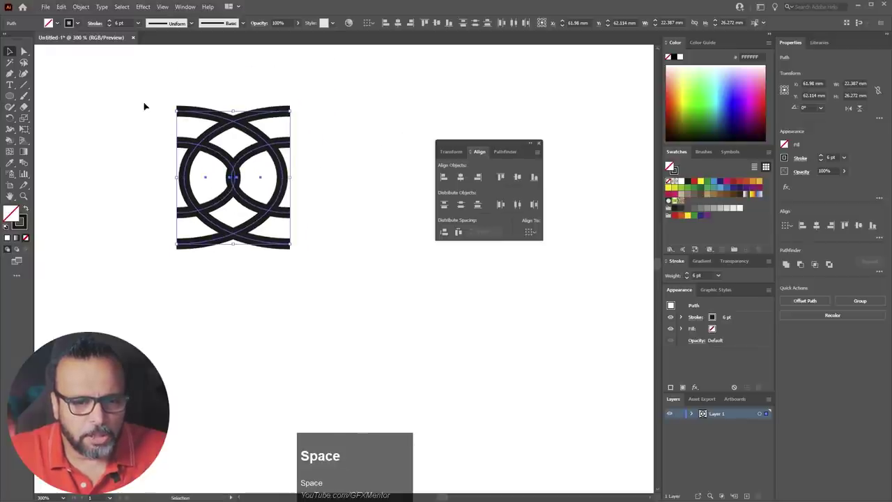
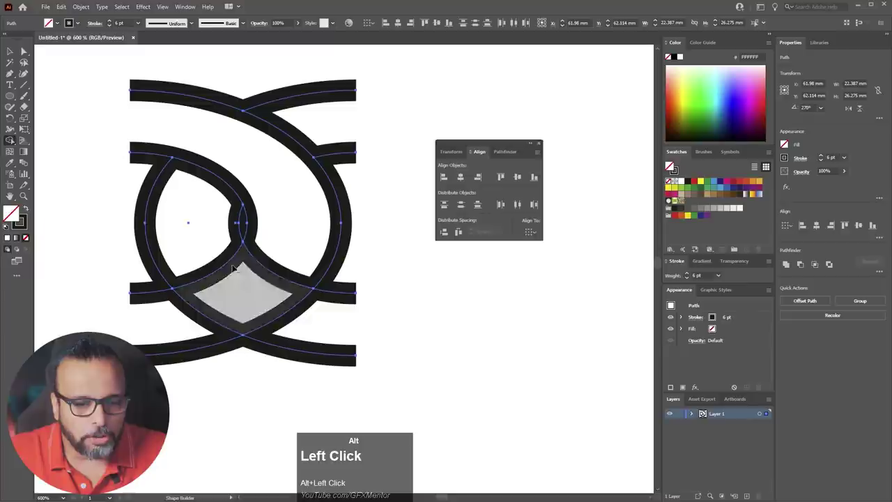
Step: Merge the crossing stroke pieces with Shape Builder into an over-under woven link
left_click(218, 275)
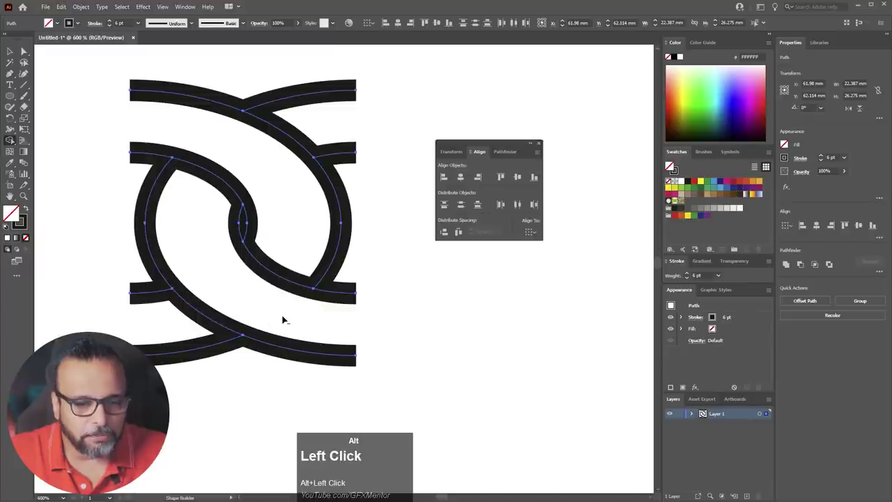
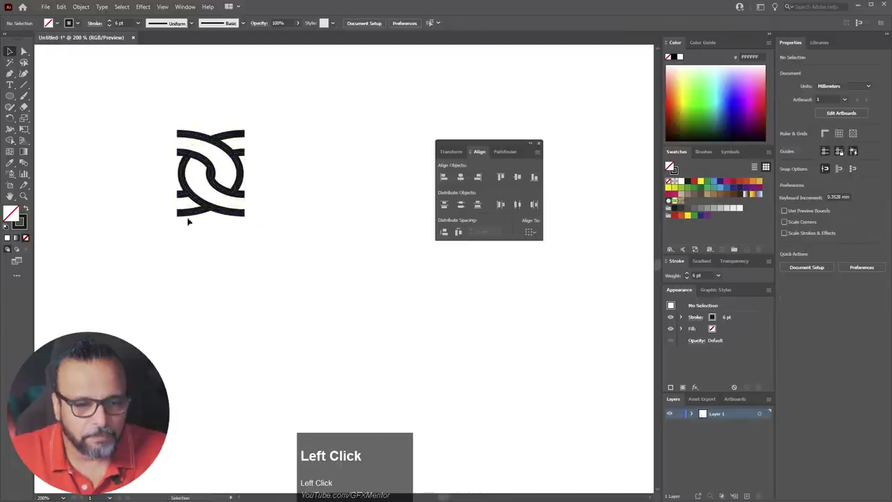
Step: Select the whole woven knot mark ready for the Brushes panel
scroll("down", 3)
scroll("up", 3)
left_click(287, 106)
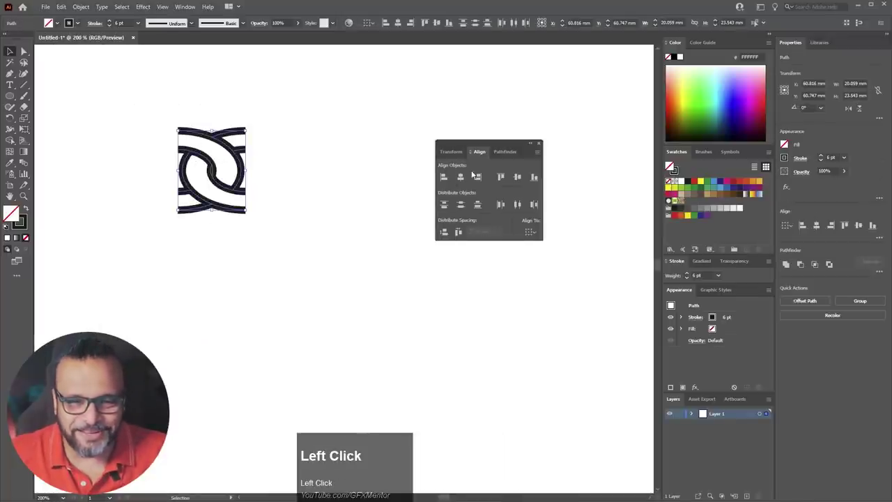
Step: Drag the knot mark into the Brushes panel as new Pattern Brush 1
left_click_drag(701, 156, 236, 285)
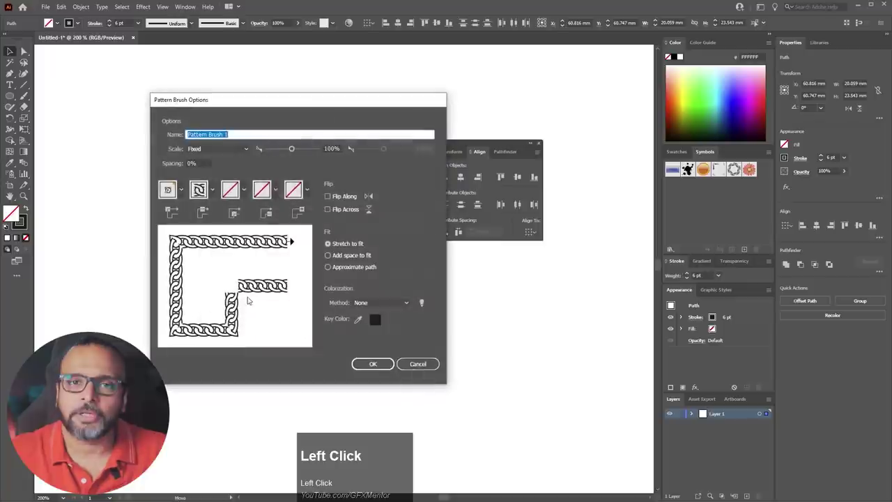
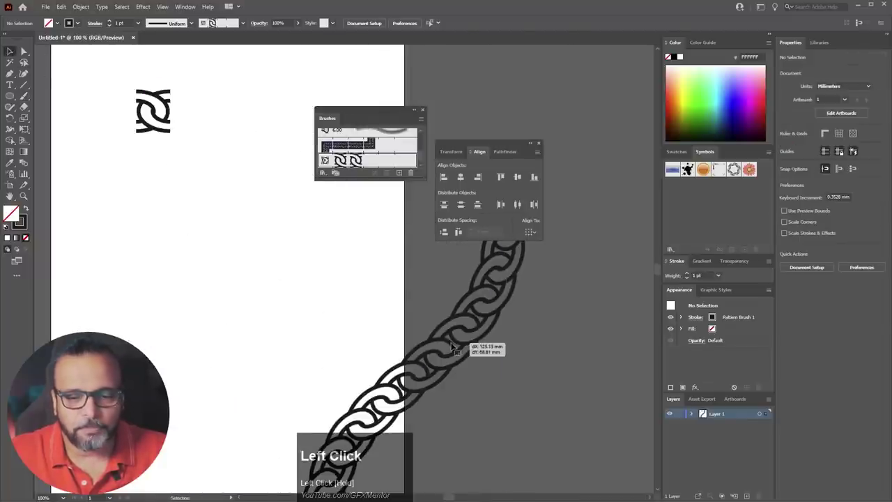
Step: Scroll the view toward the original knot mark for close editing
scroll("up", 3)
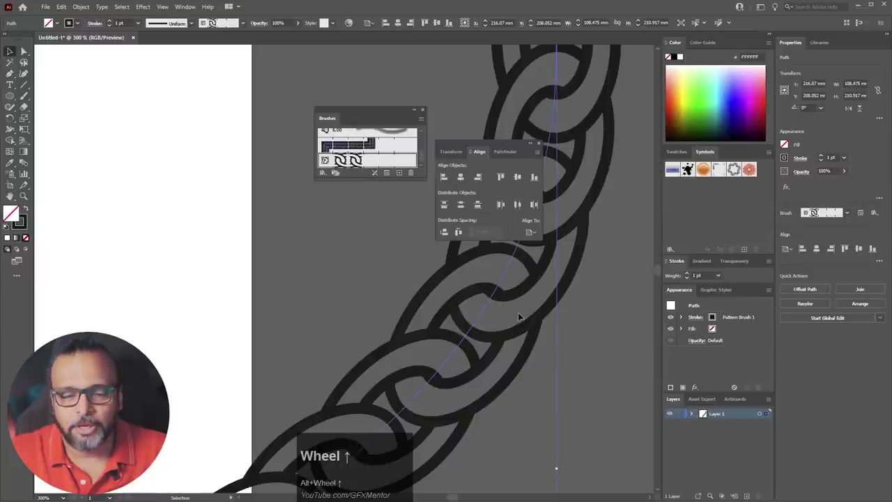
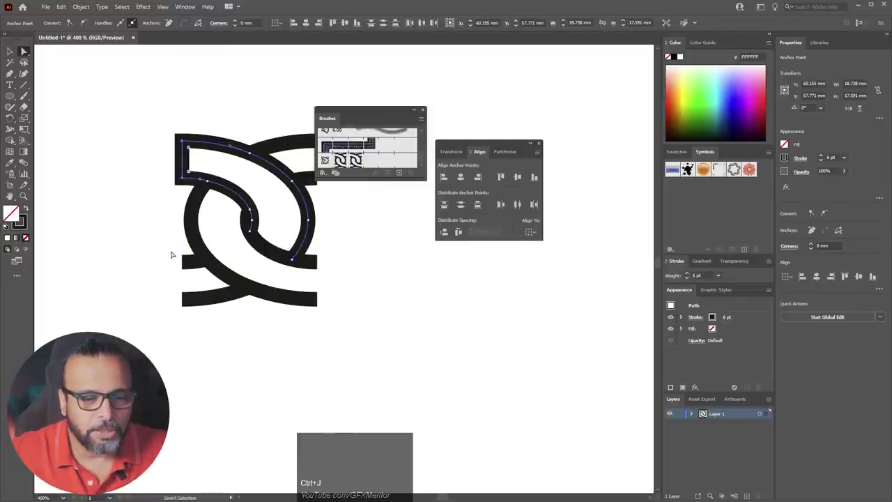
Step: Square off the top-left and bottom-left knot arms and join each pair of ends with Ctrl+J
left_click_drag(175, 253, 194, 322)
key("ctrl+j")
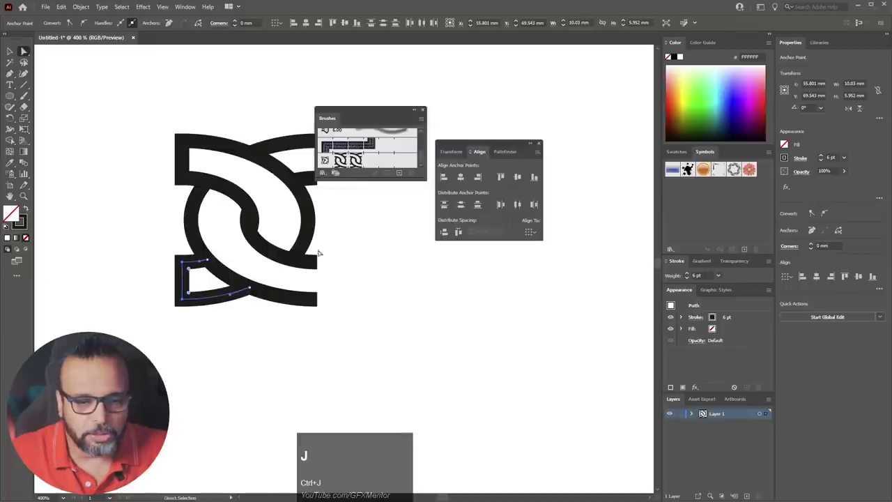
left_click_drag(342, 250, 316, 315)
key("ctrl+j")
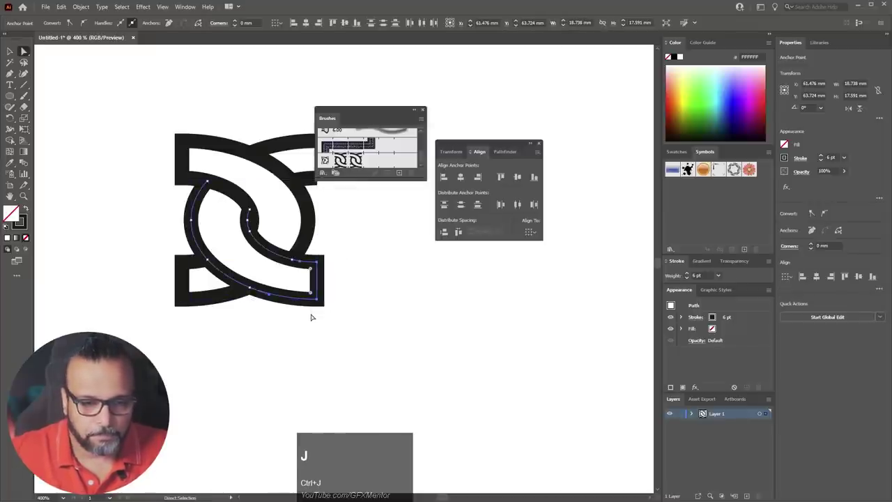
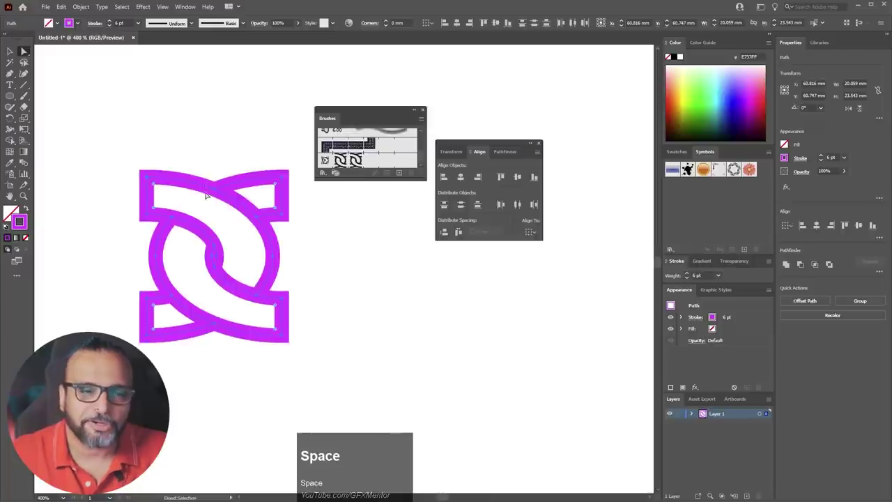
Step: Live Paint all knot paths, fill the bands black, and undo the accidental removal of the purple outline
left_click_drag(102, 150, 690, 153)
left_click_drag(683, 154, 367, 24)
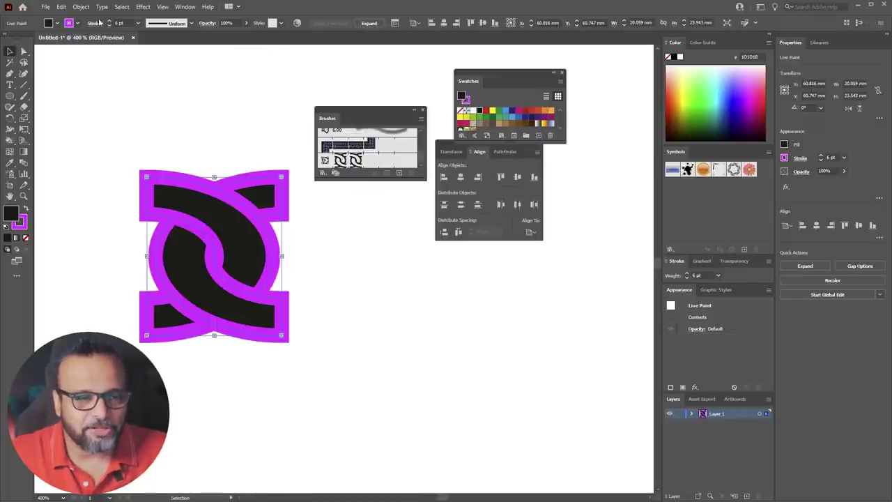
left_click(80, 10)
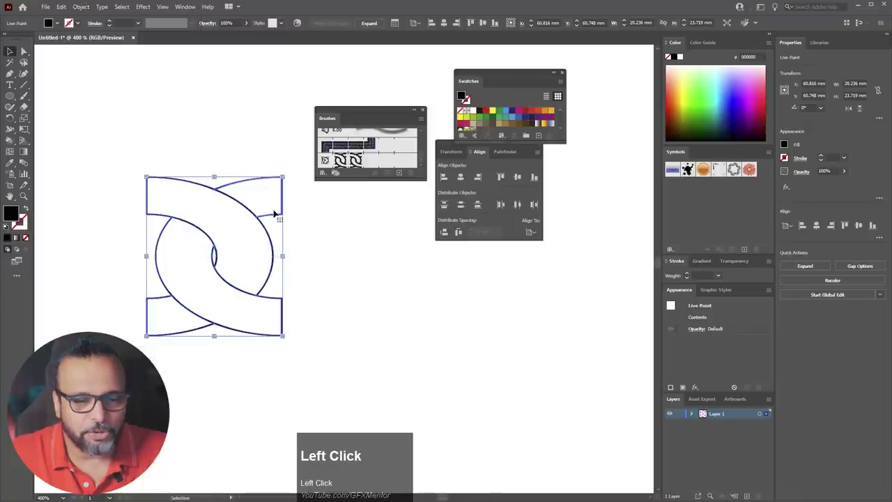
key("ctrl+z")
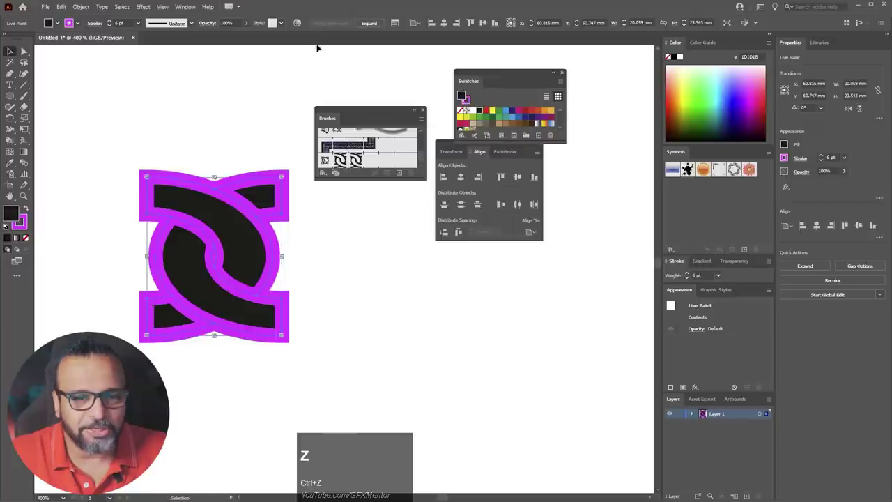
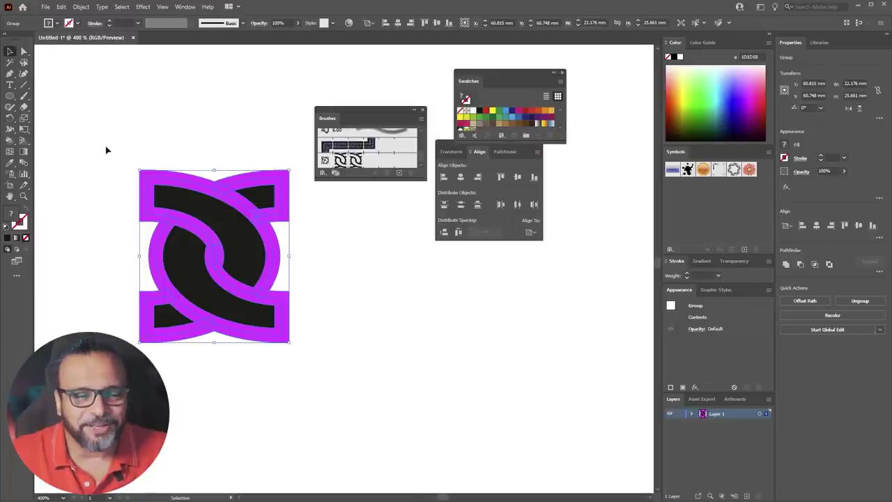
Step: Merge the painted knot via Pathfinder and Magic-Wand-select every purple border piece for deletion
left_click_drag(113, 150, 433, 228)
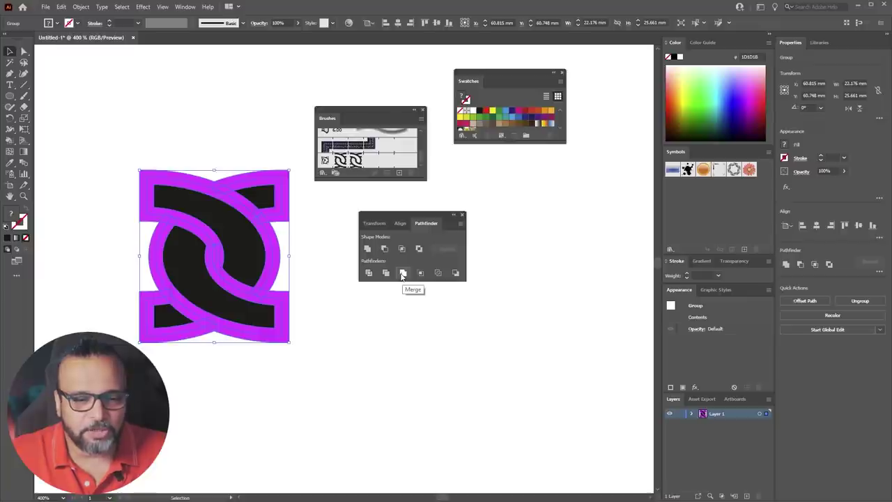
left_click(402, 276)
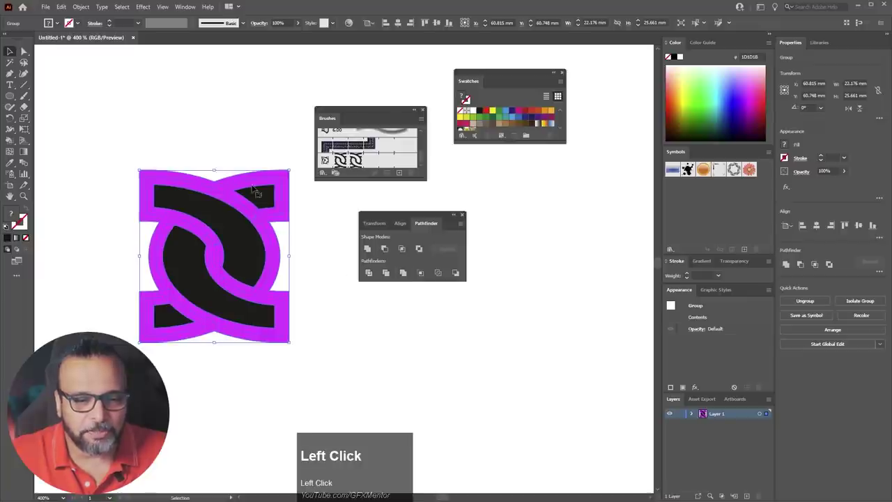
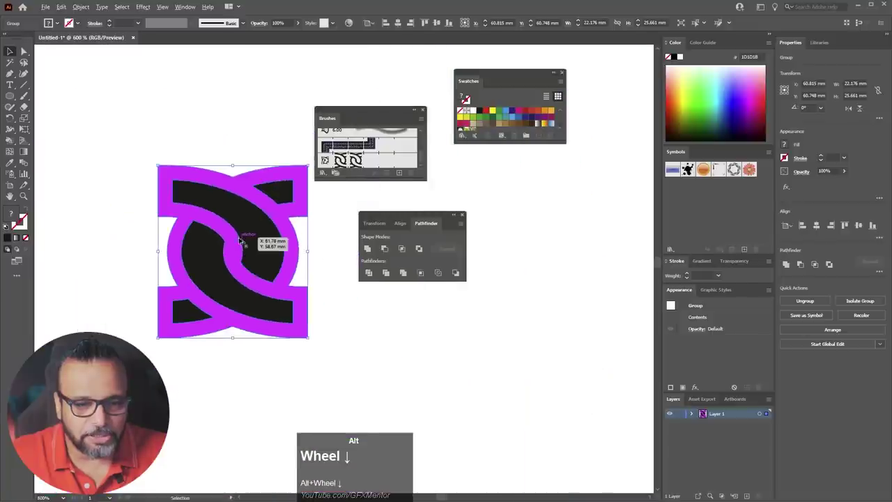
left_click(11, 66)
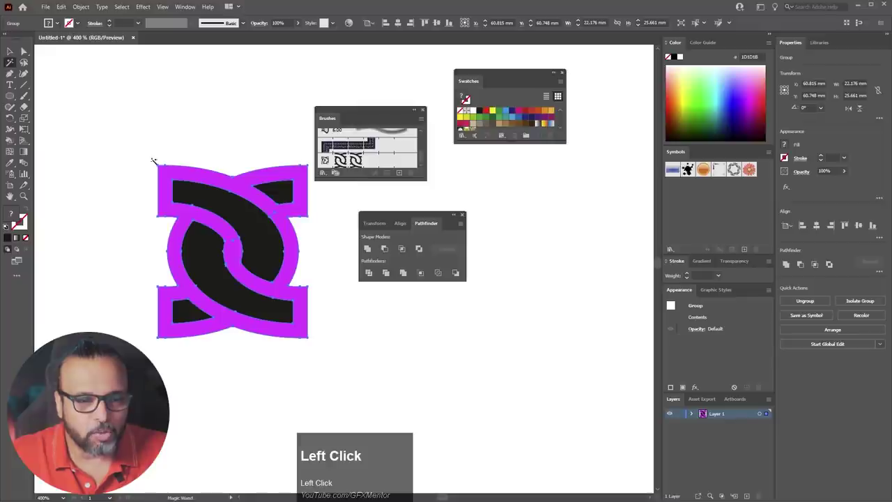
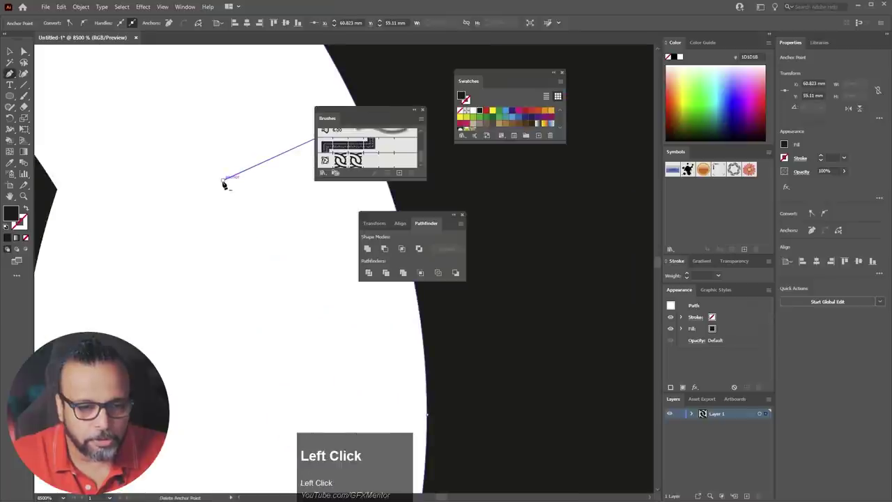
Step: Scroll down the artboard toward the knot to reach its stray anchor points
scroll("down", 3)
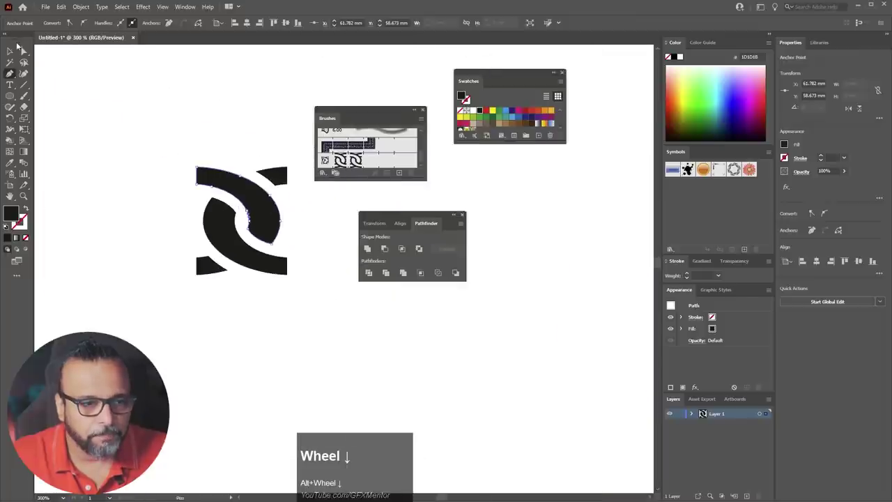
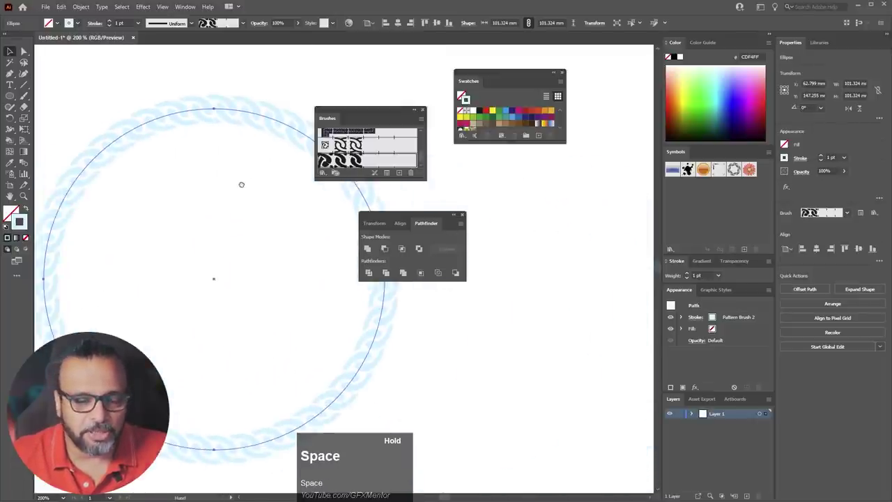
Step: Move the pale-blue chain circle down onto the page
scroll("down", 3)
left_click_drag(264, 328, 302, 310)
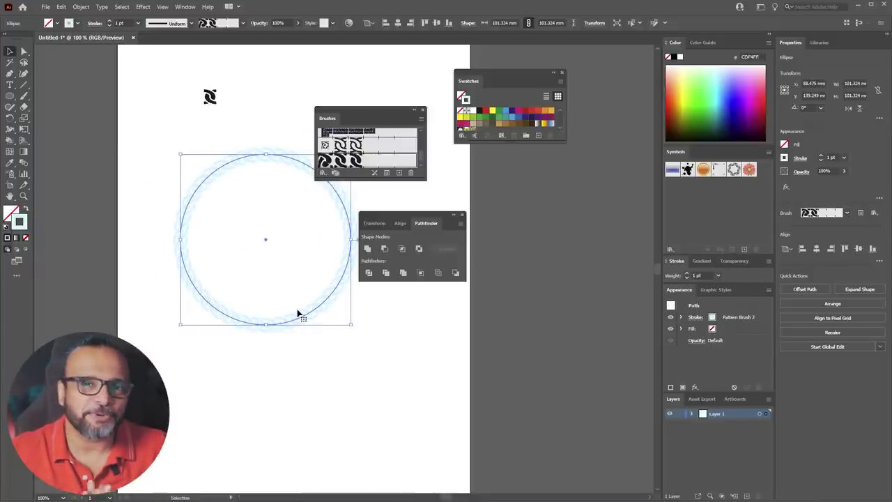
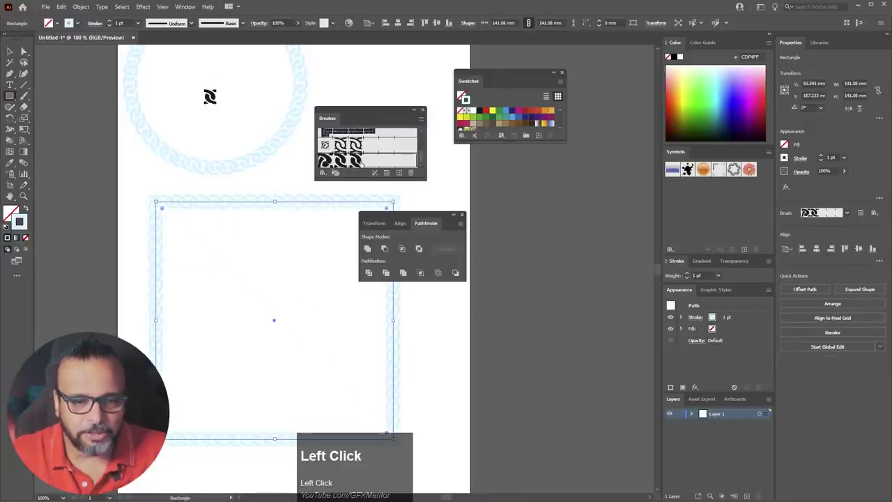
Step: Hide the panels with Tab to view the brown chain square frame clearly
key("Tab")
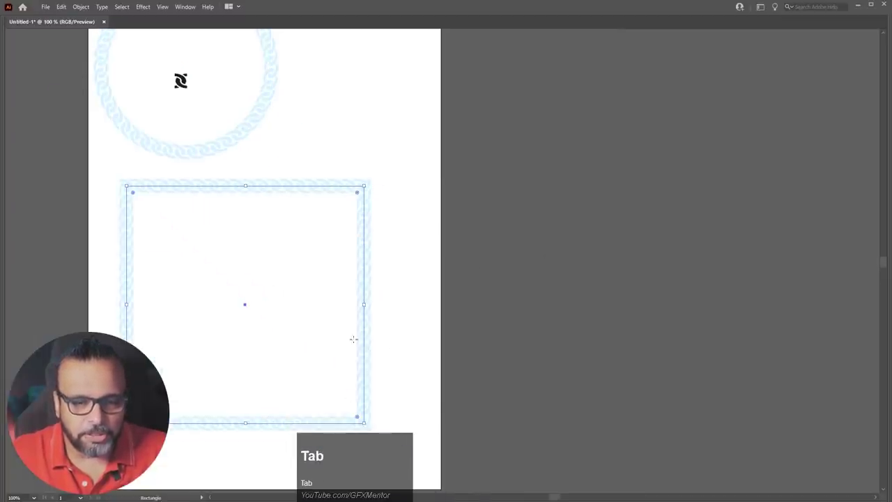
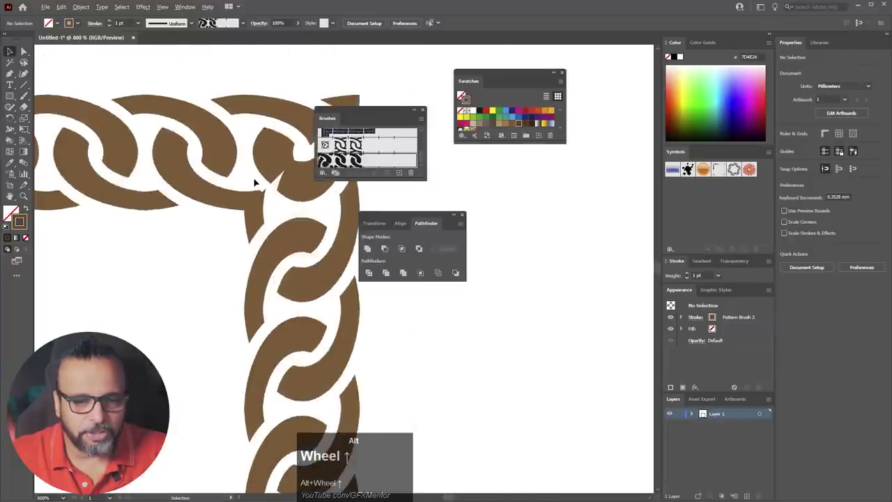
scroll("down", 3)
scroll("up", 3)
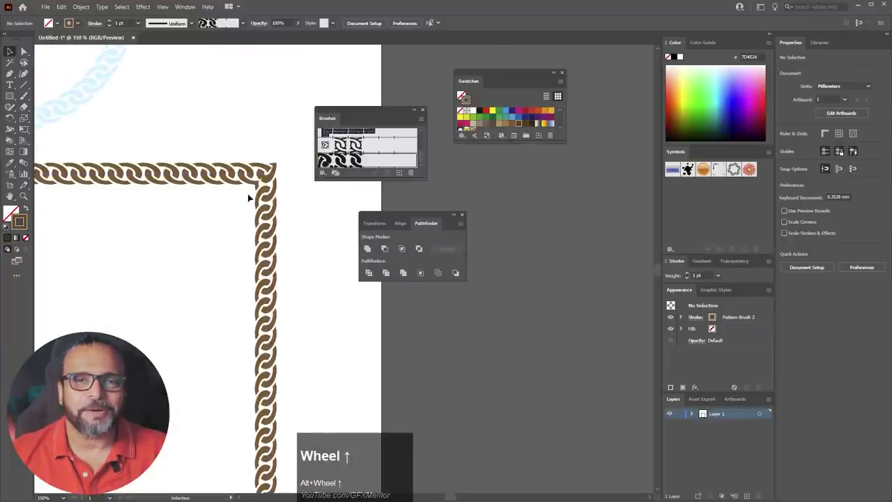